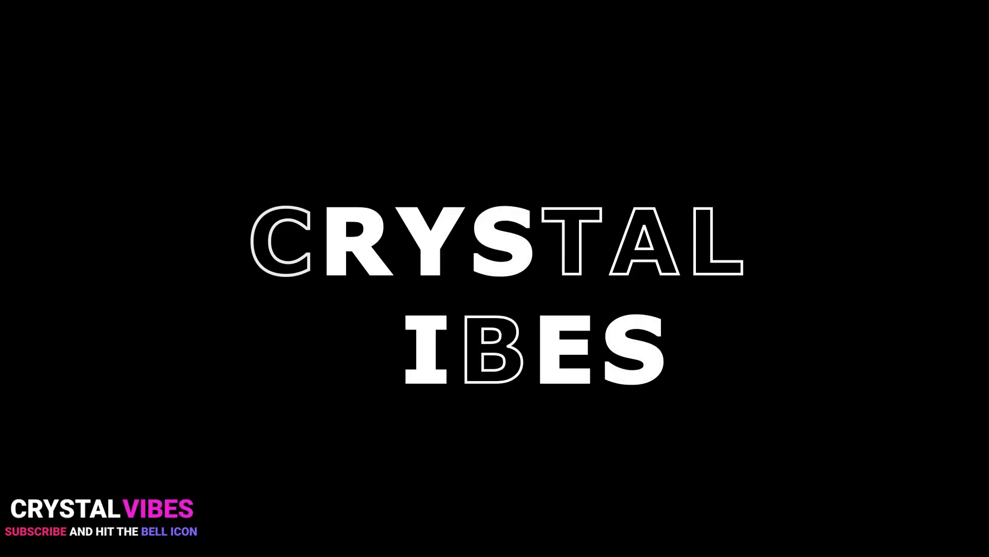
Step: Bring up After Effects 2020 with a new untitled, empty project
left_click(291, 431)
Step: Create a 1920×1080, 24 fps black composition named 'text animaton'
left_click(459, 212)
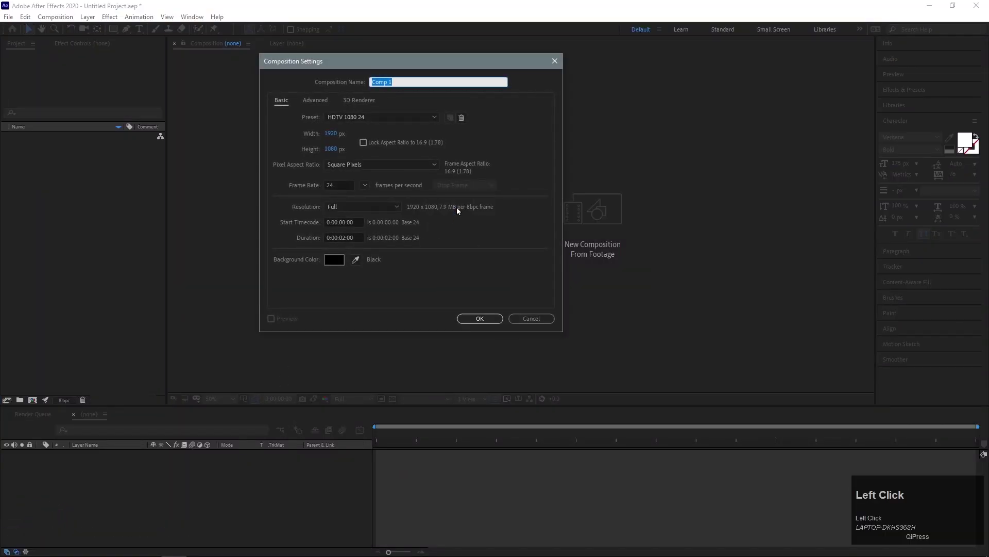
type("text")
key("space")
type("animaton")
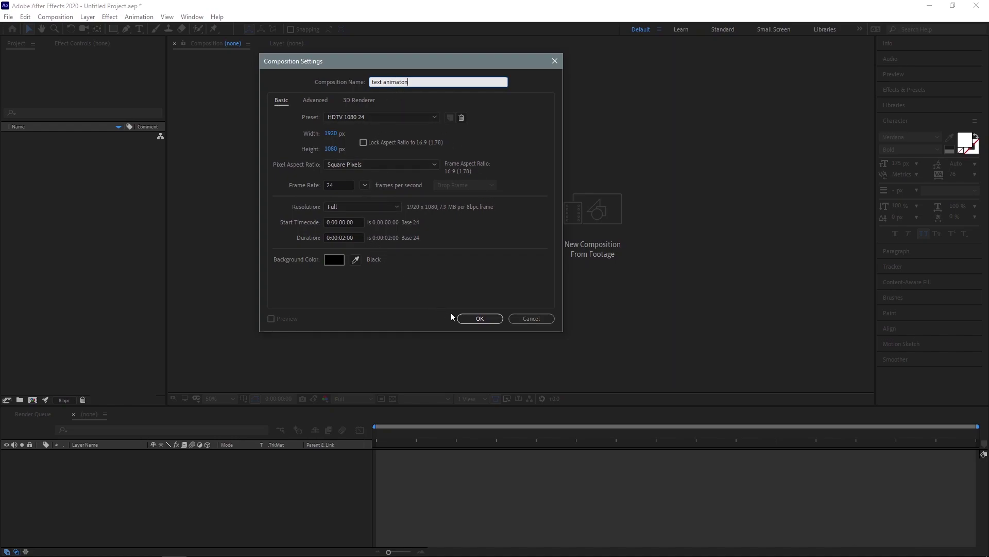
left_click(473, 322)
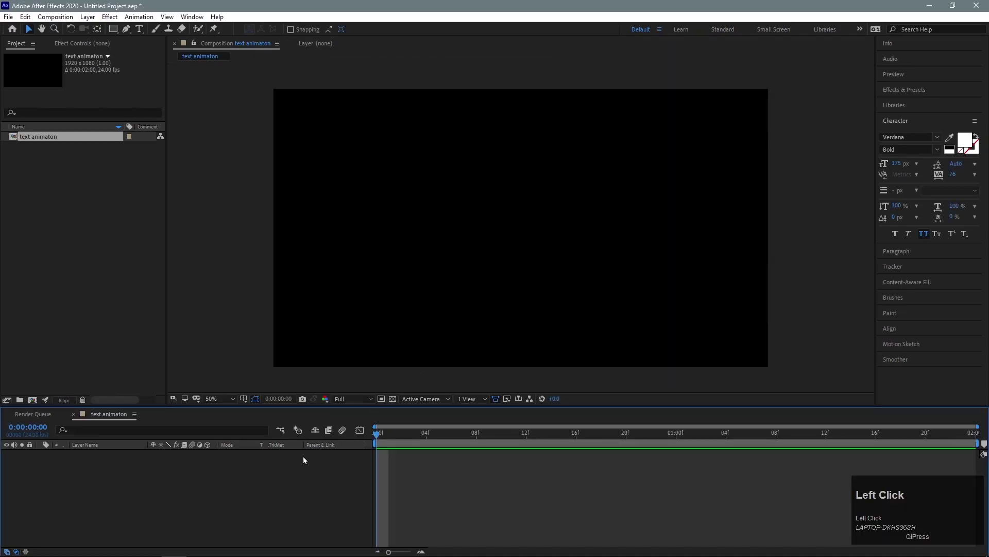
Step: Add a white text layer reading 'after' and 'effects' on two lines
right_click(237, 474)
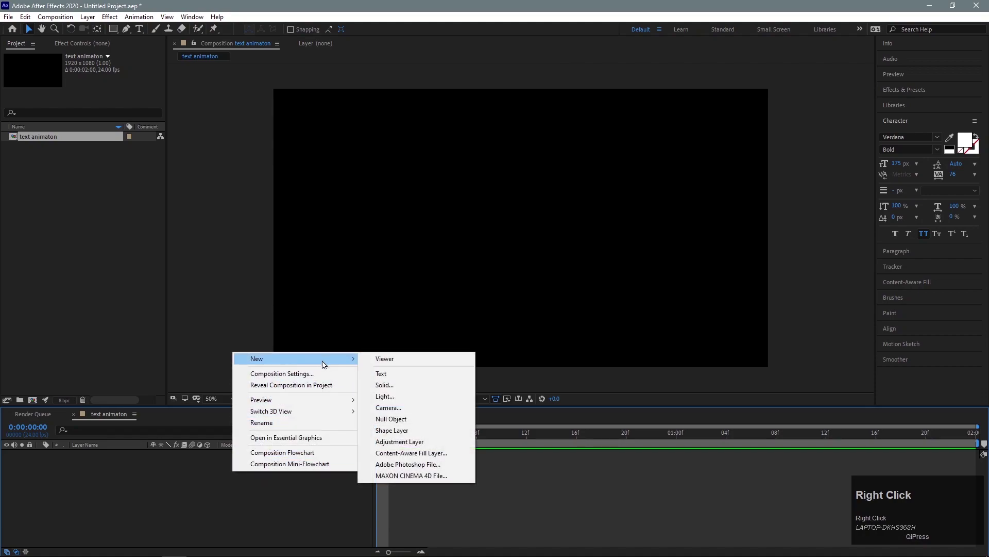
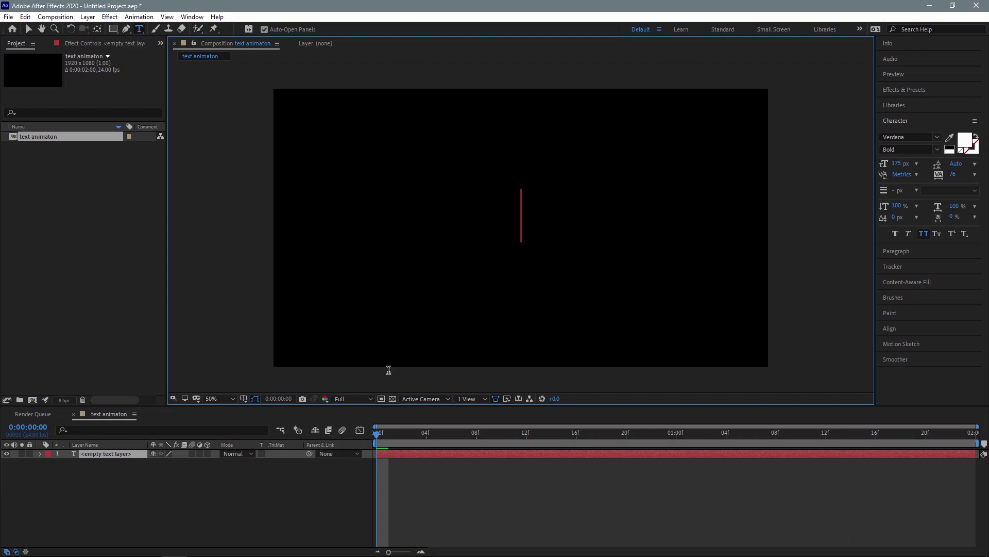
type("after")
key("Return")
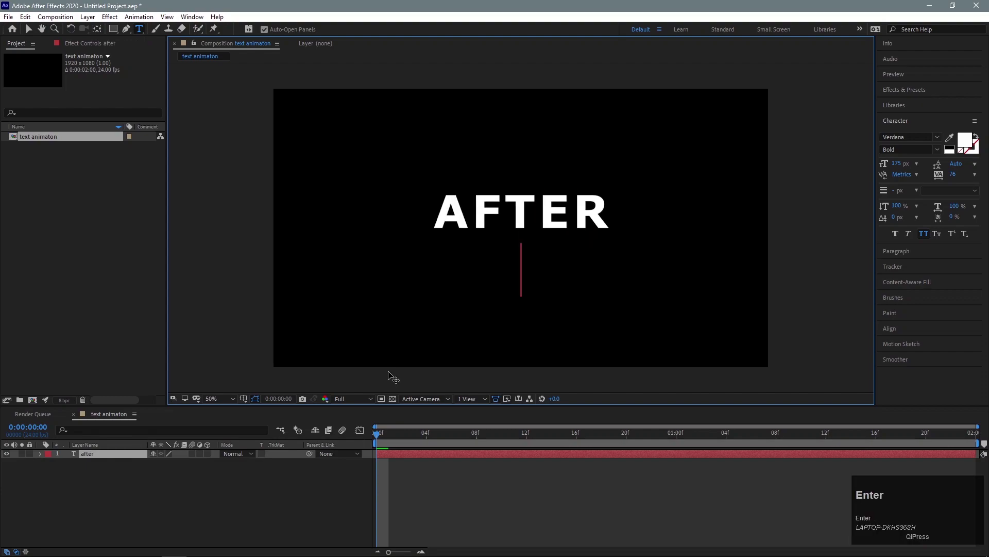
type("effects")
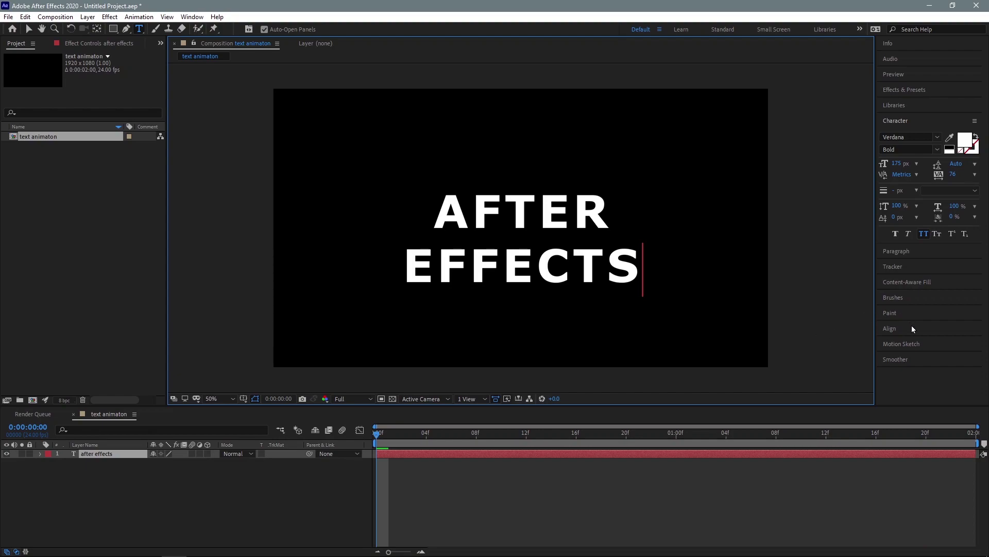
Step: Align the text to the composition centre and expand the layer's properties
left_click(916, 327)
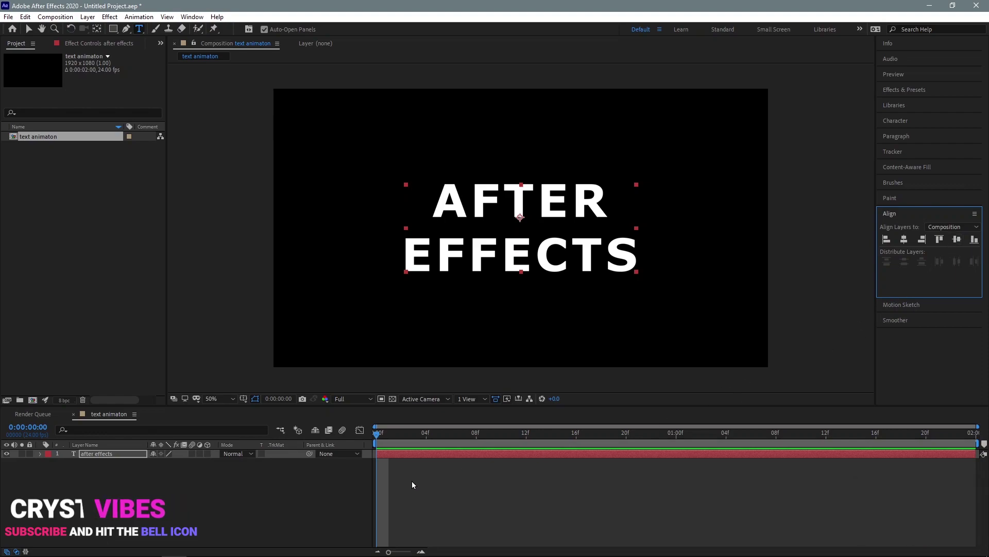
double_click(43, 457)
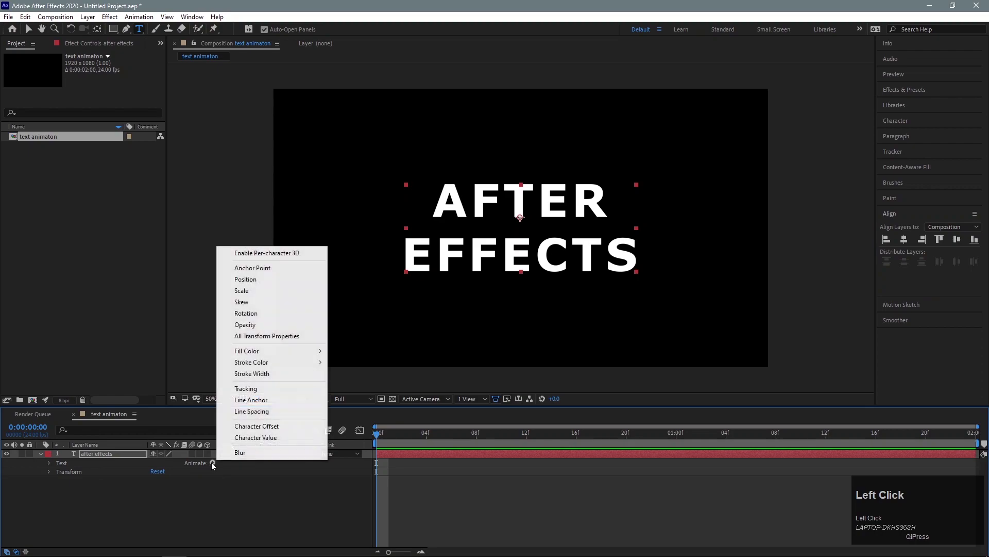
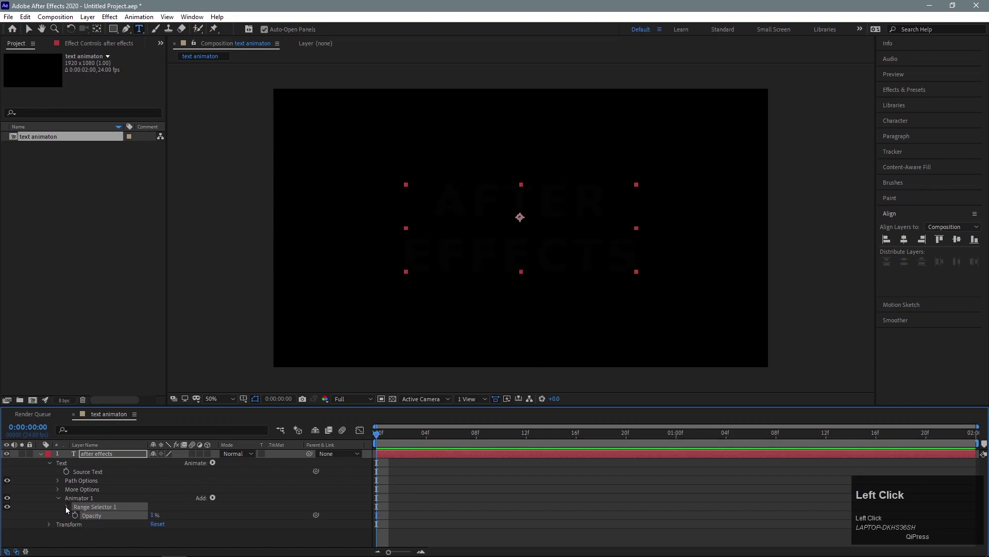
Step: Keyframe range Start to 100% later, trim the work area there and preview the letter-by-letter reveal
left_click_drag(86, 519, 580, 454)
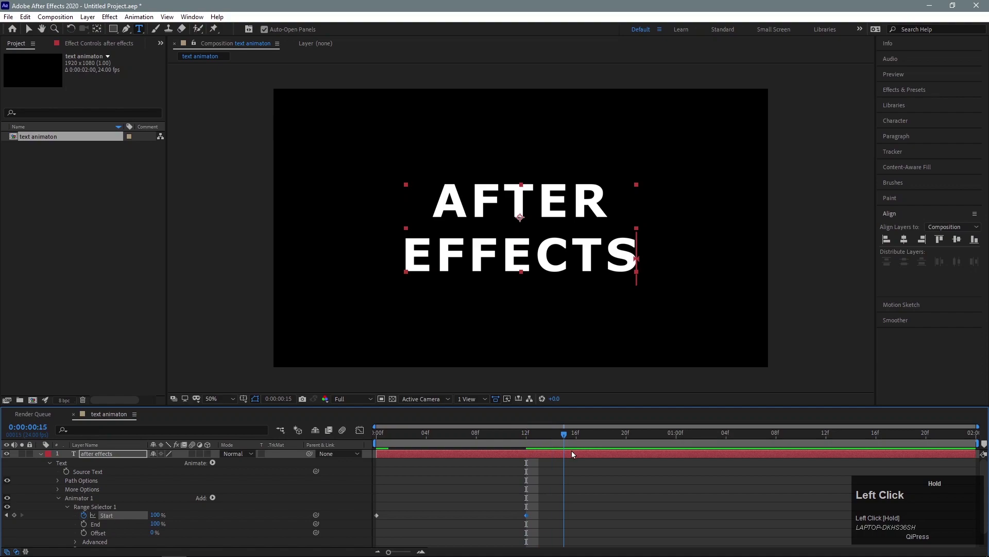
key("n")
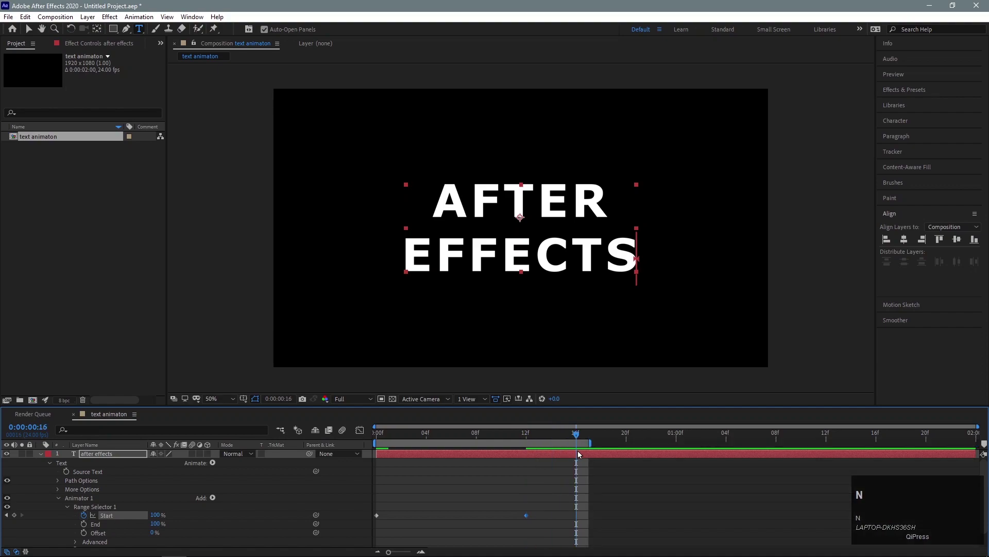
left_click_drag(579, 433, 439, 492)
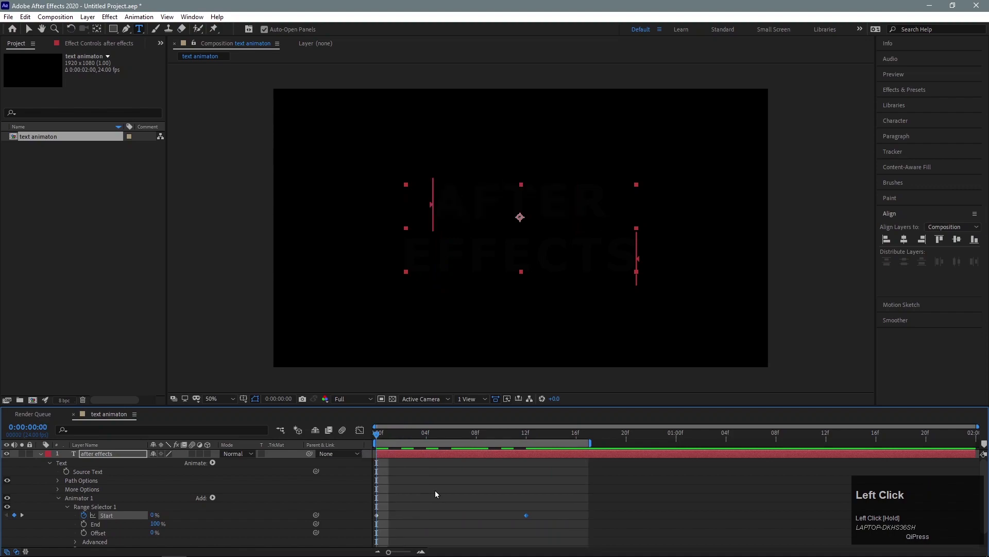
key("space")
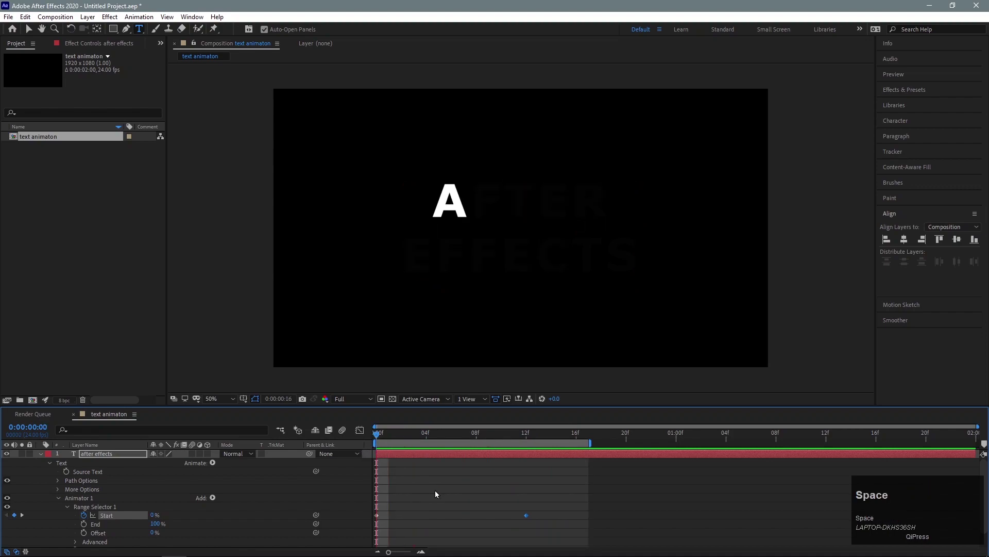
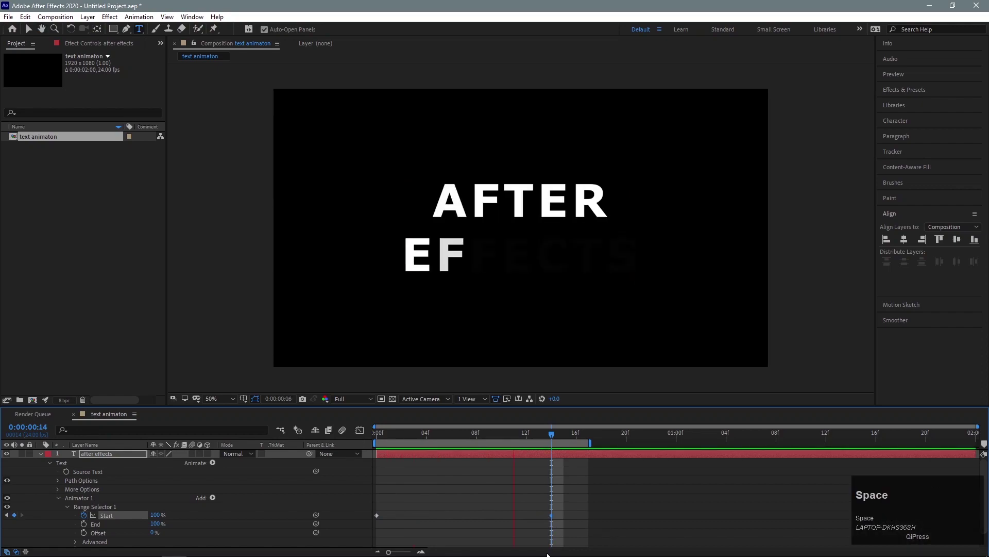
key("space")
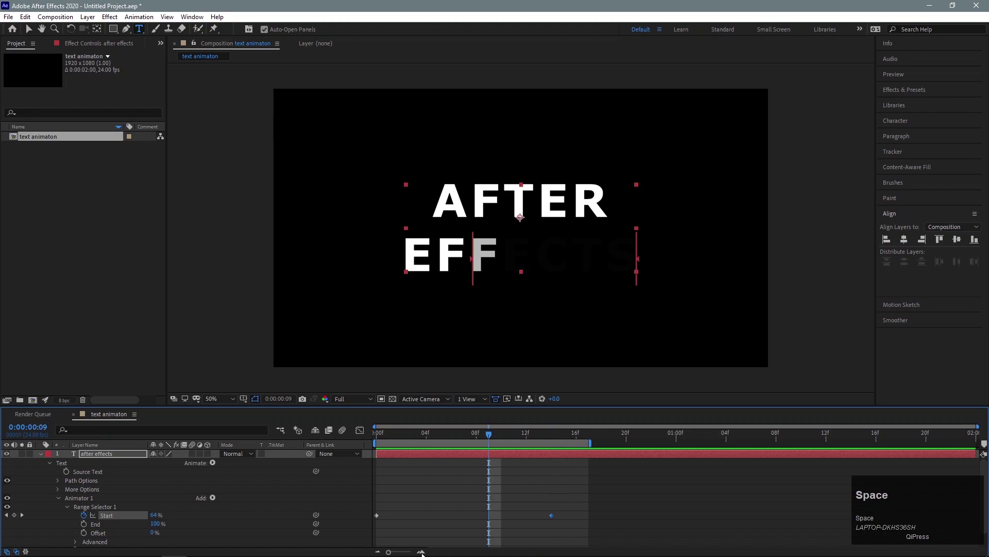
Step: Turn on Randomize Order in the Range Selector's Advanced options, adjust Random Seed and preview
scroll("down", 3)
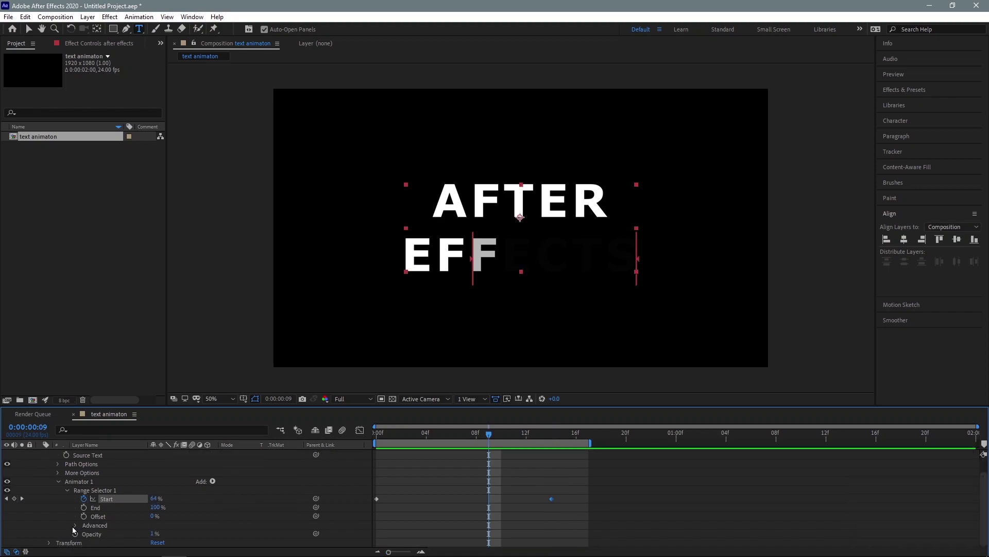
scroll("down", 3)
left_click(77, 527)
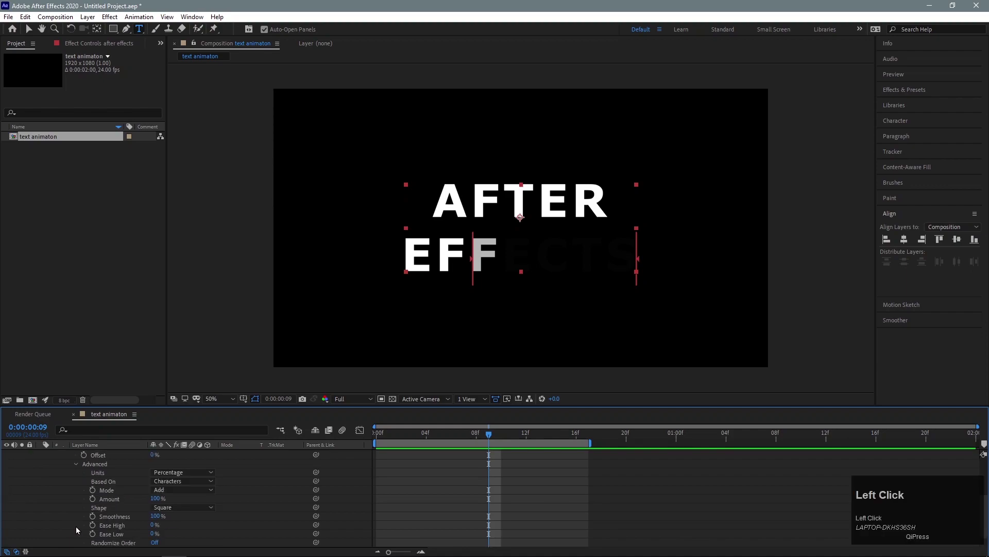
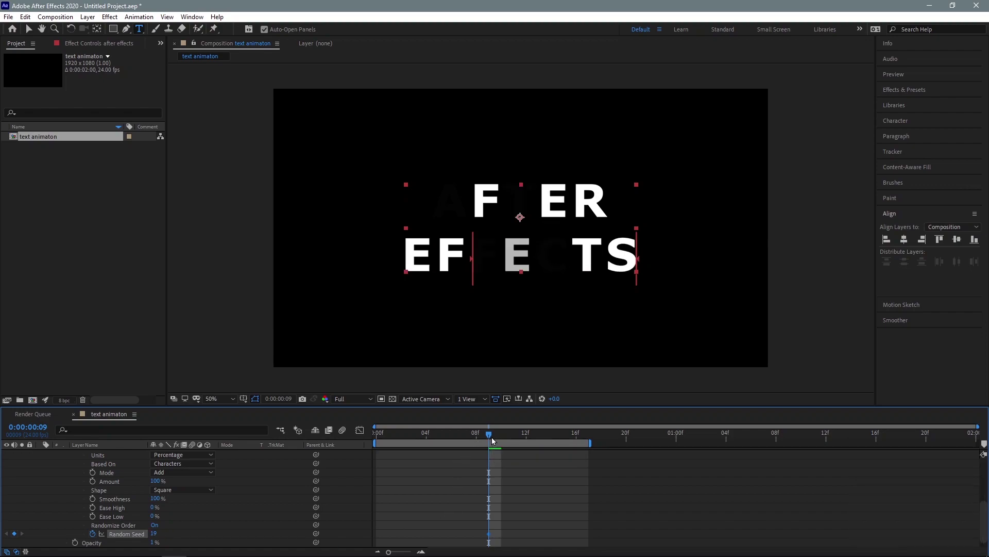
left_click_drag(493, 437, 369, 477)
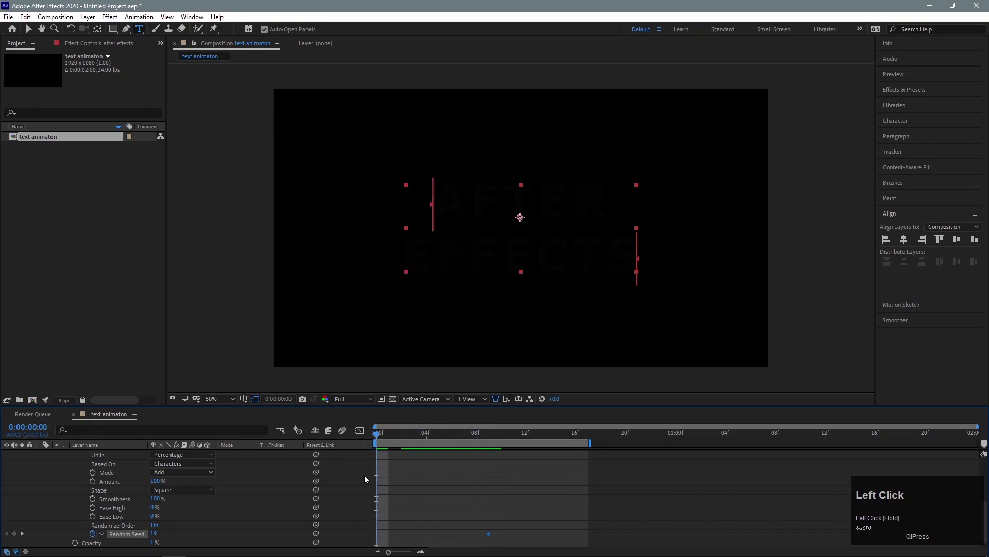
key("space")
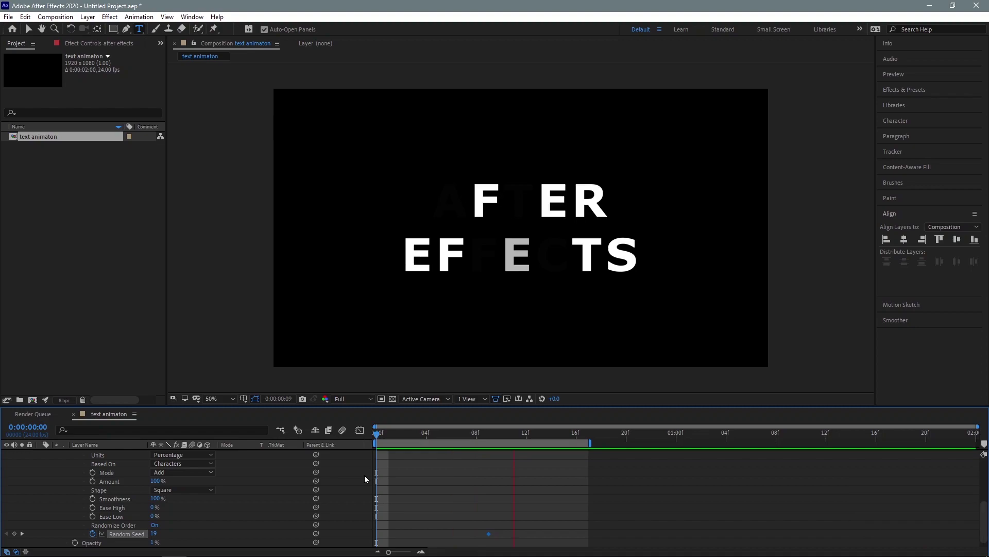
scroll("up", 3)
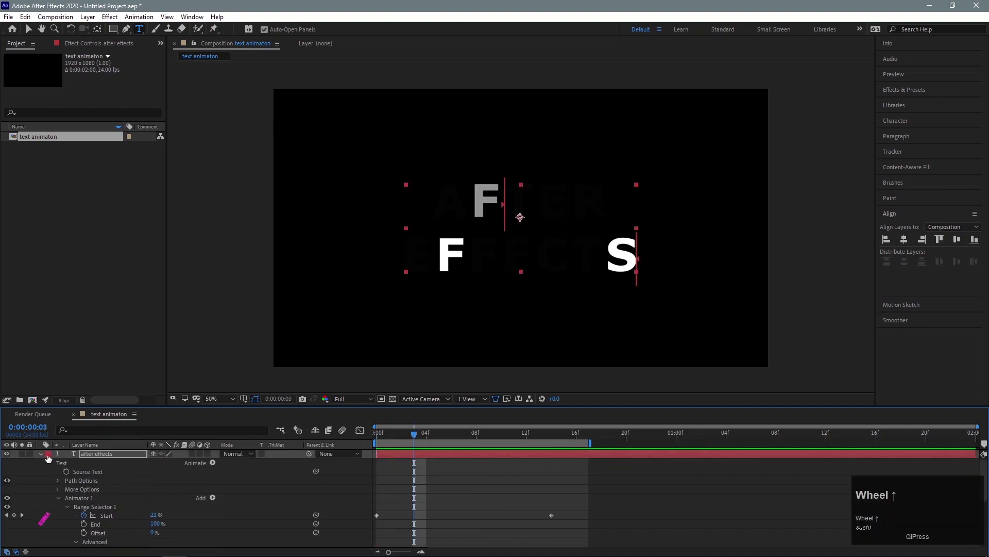
Step: Duplicate the text layer, make the copy stroke-only outlines, and hide the original solid layer
left_click(43, 458)
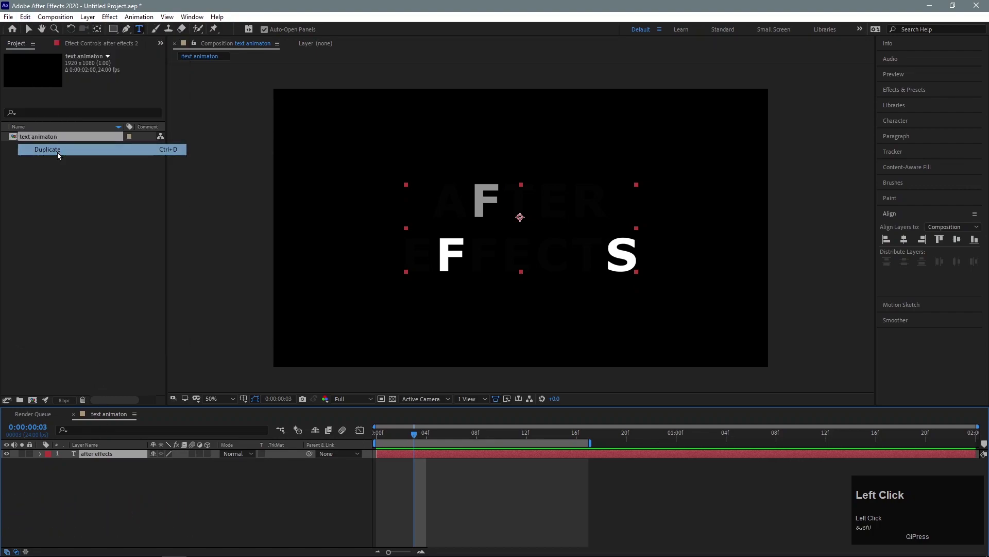
left_click(94, 457)
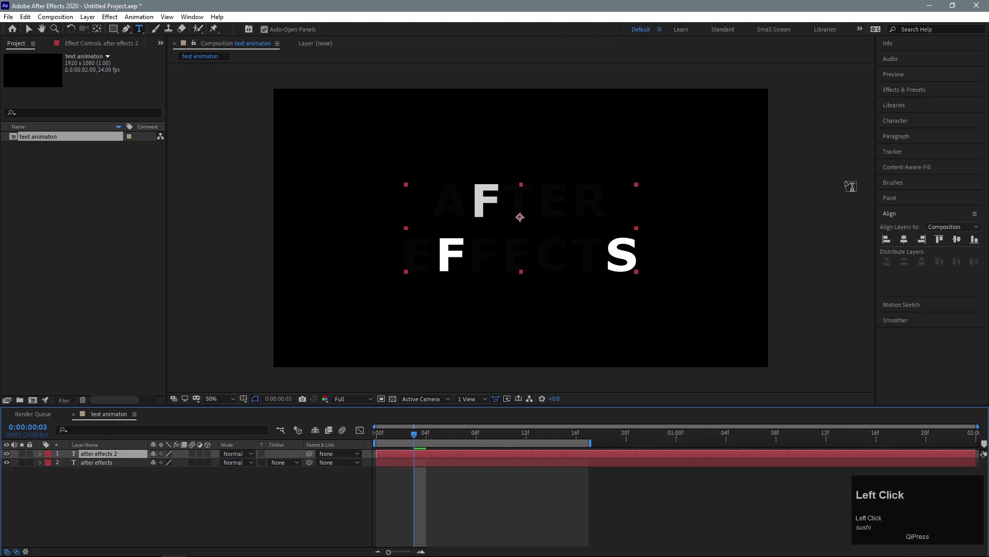
left_click(906, 123)
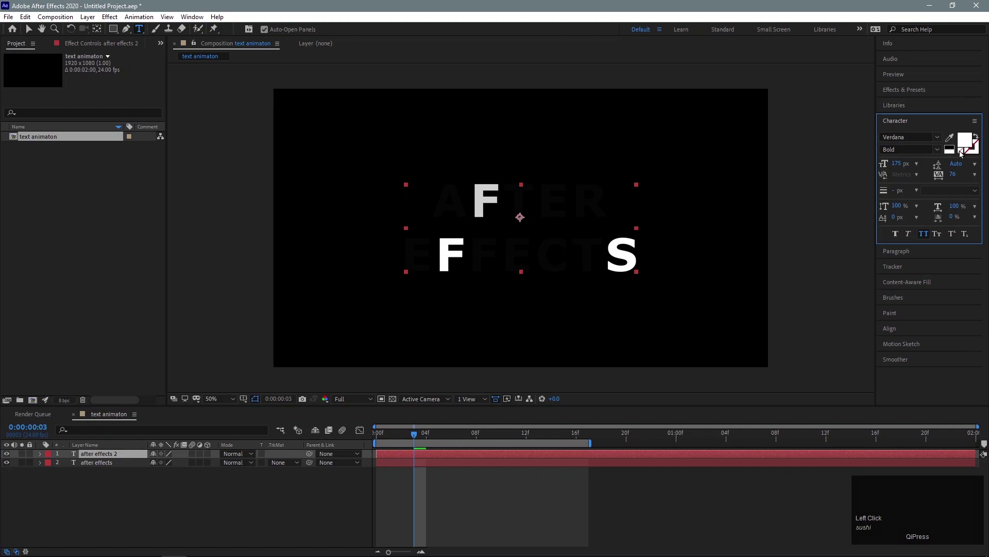
left_click(964, 152)
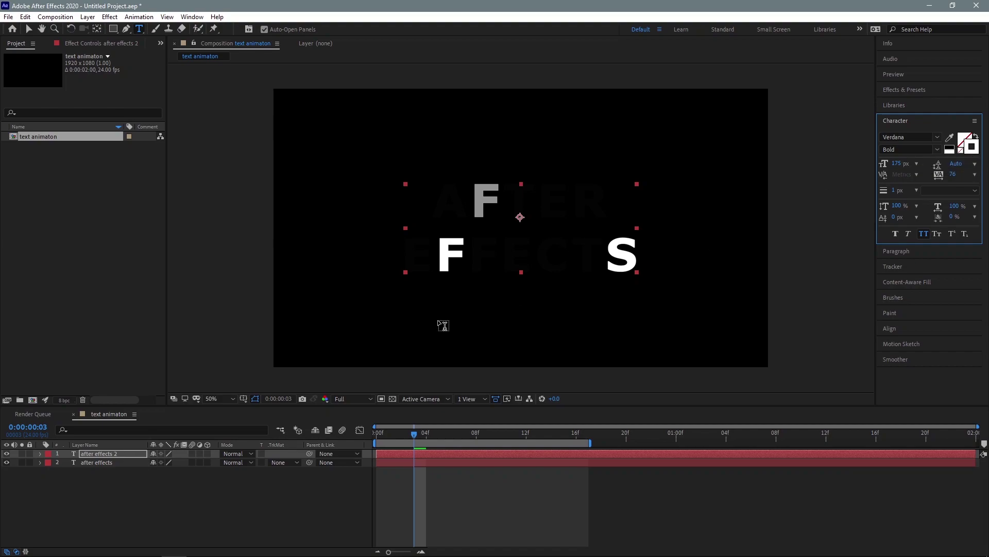
left_click(6, 465)
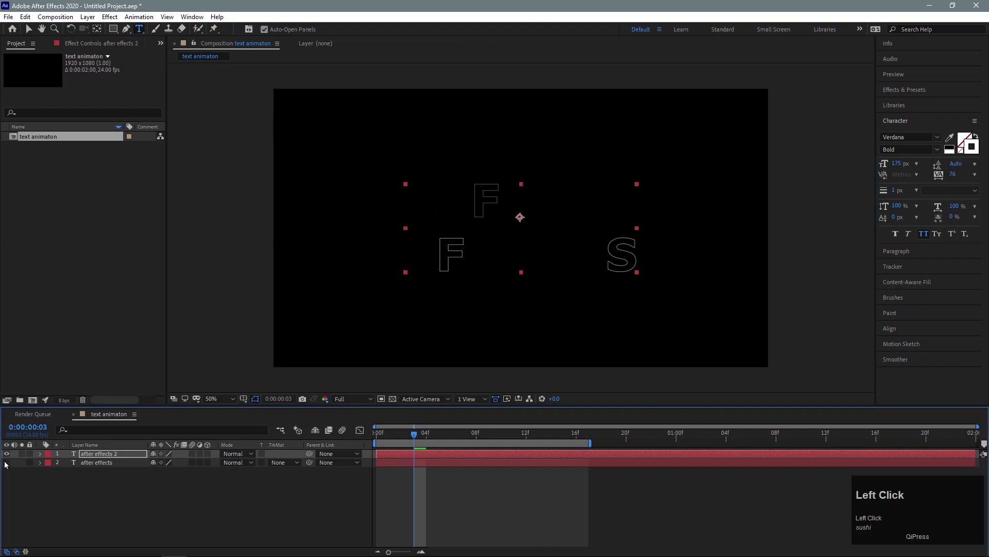
Step: Add a Stroke Width animator to the outlined copy, thickening its outlines to width 5
double_click(45, 456)
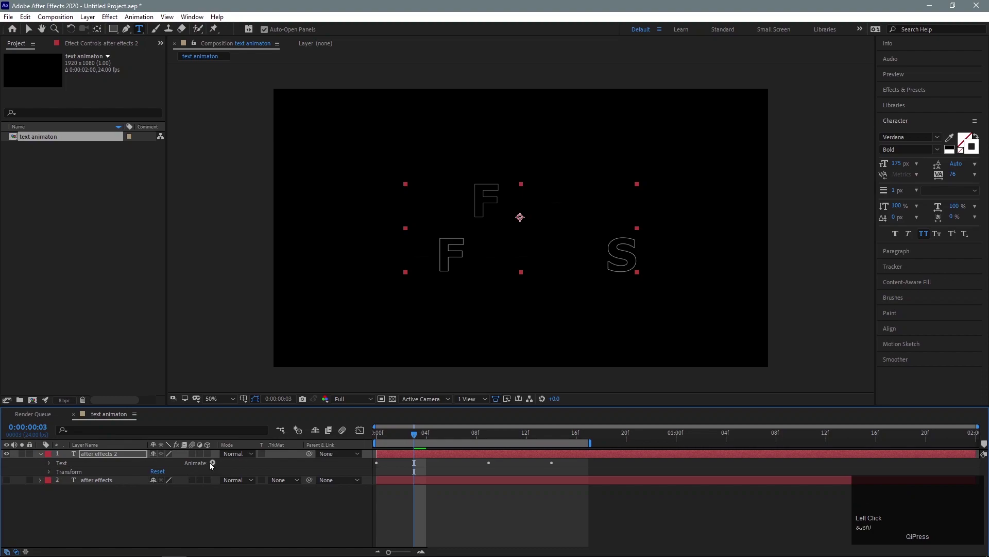
left_click(211, 466)
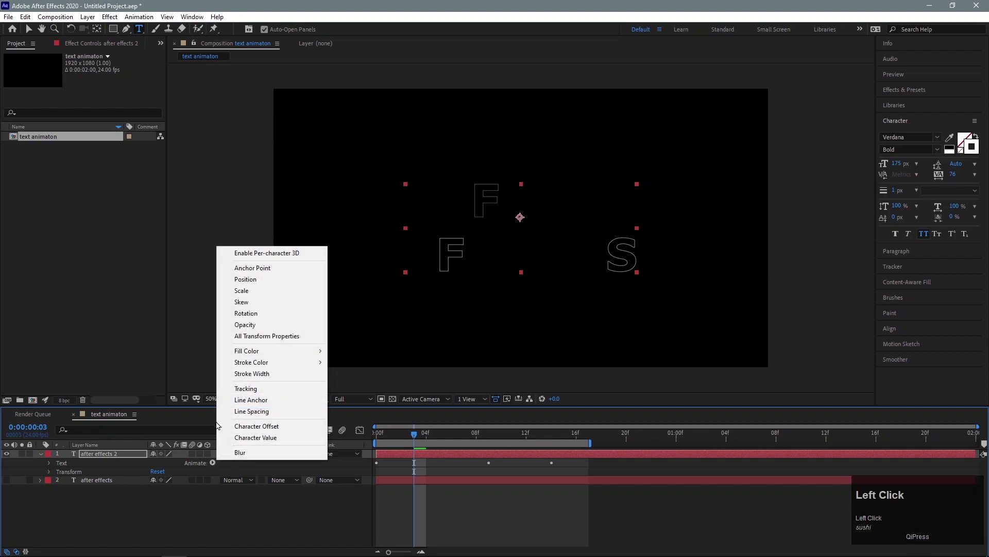
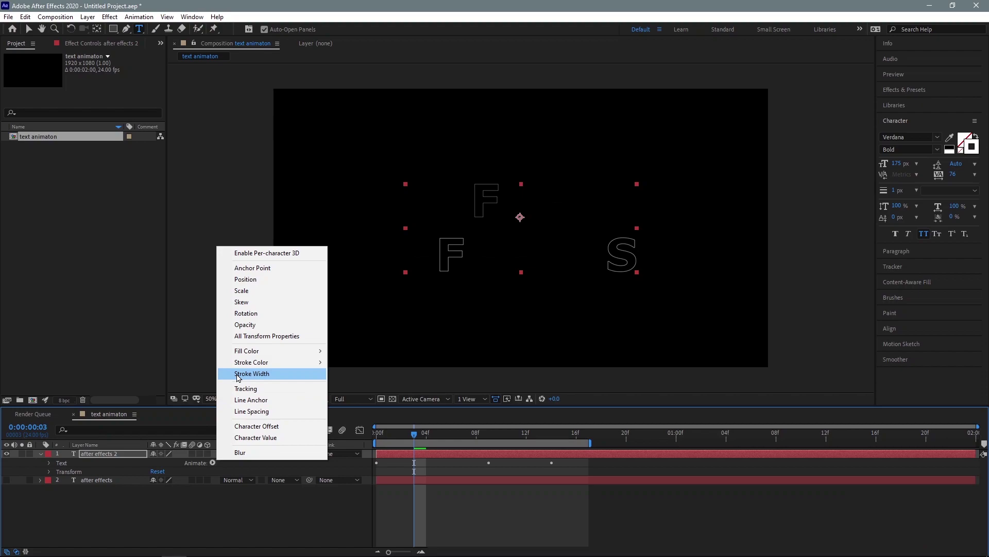
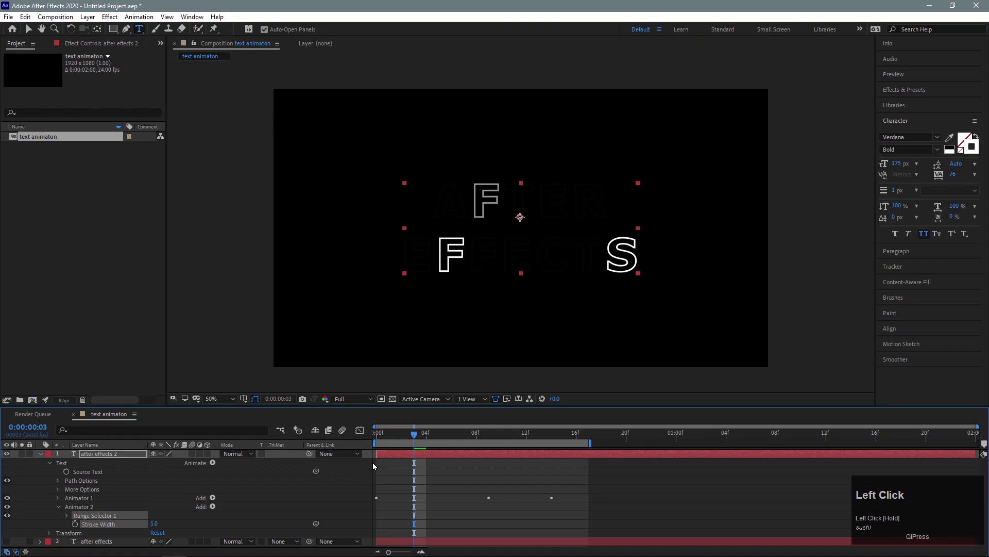
Step: Rewind and preview the outlined copy's random letter reveal
left_click_drag(420, 433, 66, 500)
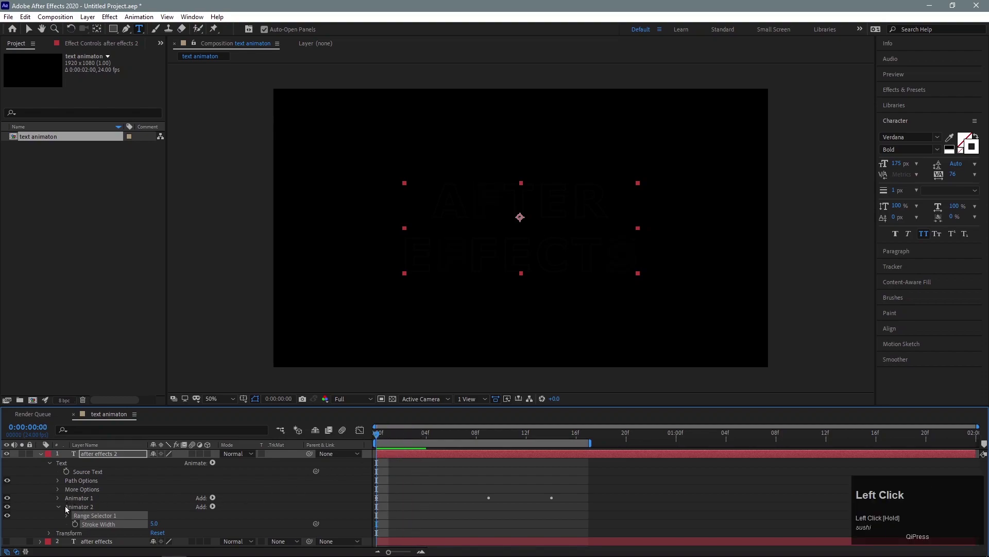
key("space")
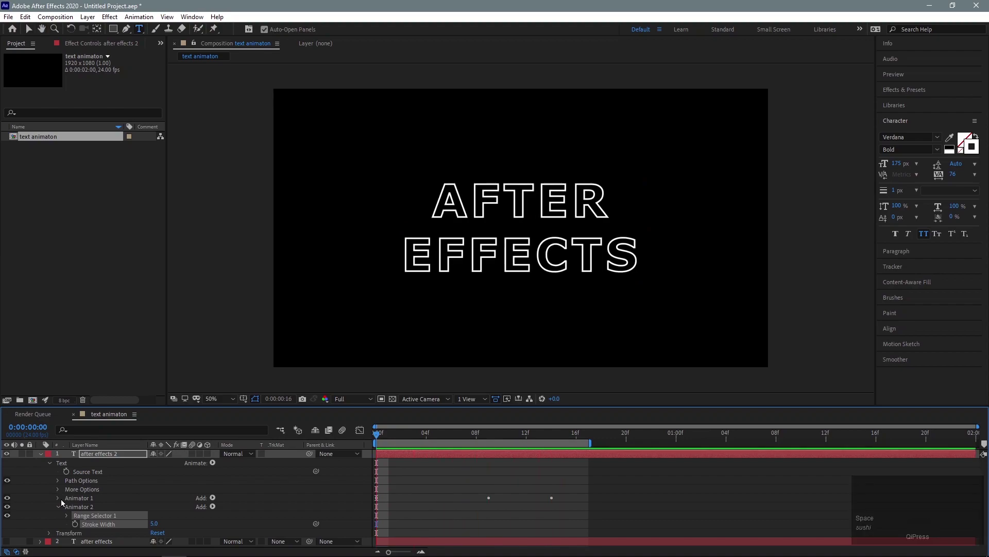
key("space")
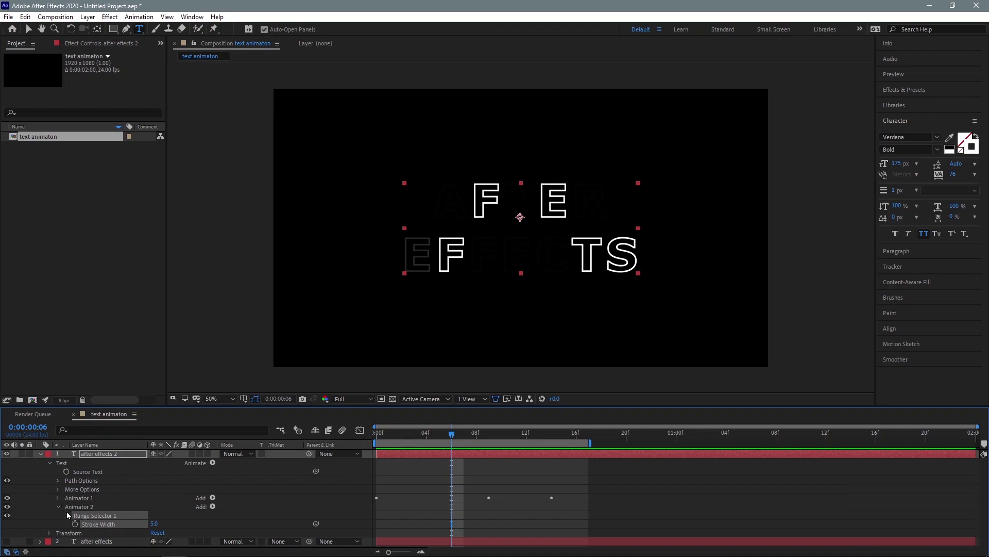
Step: Adjust the copy's Range Selector, re-enable the original layer and play the mixed solid/outline reveal
left_click(70, 516)
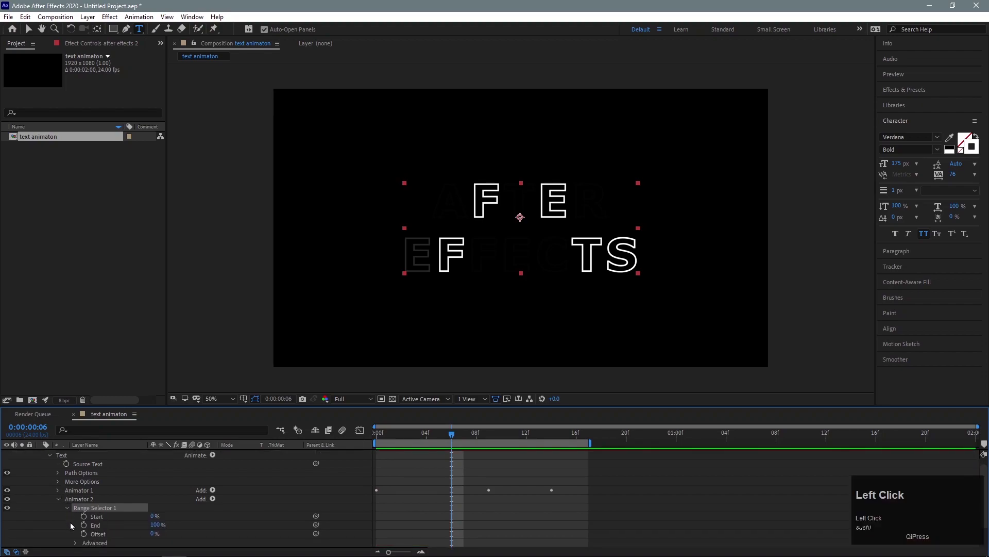
scroll("down", 3)
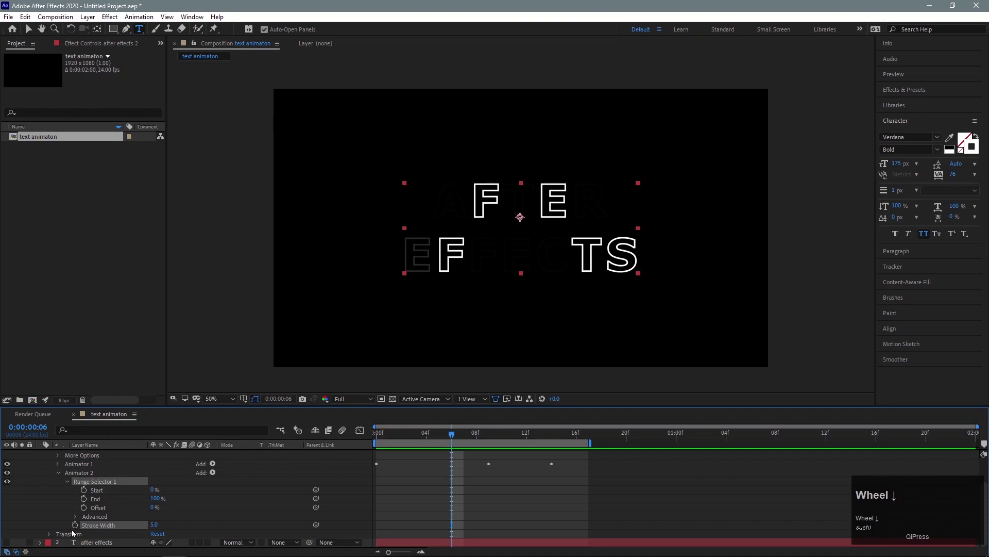
left_click(63, 472)
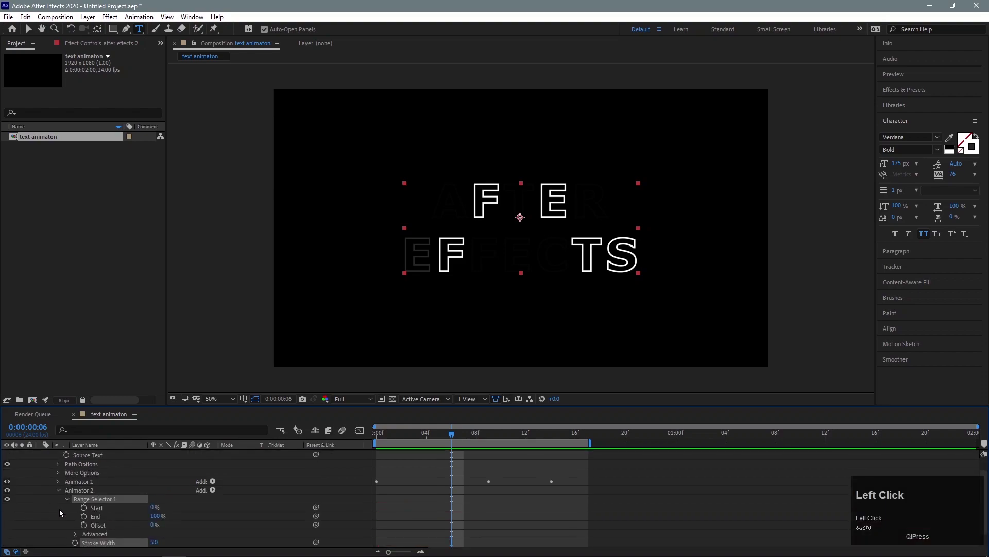
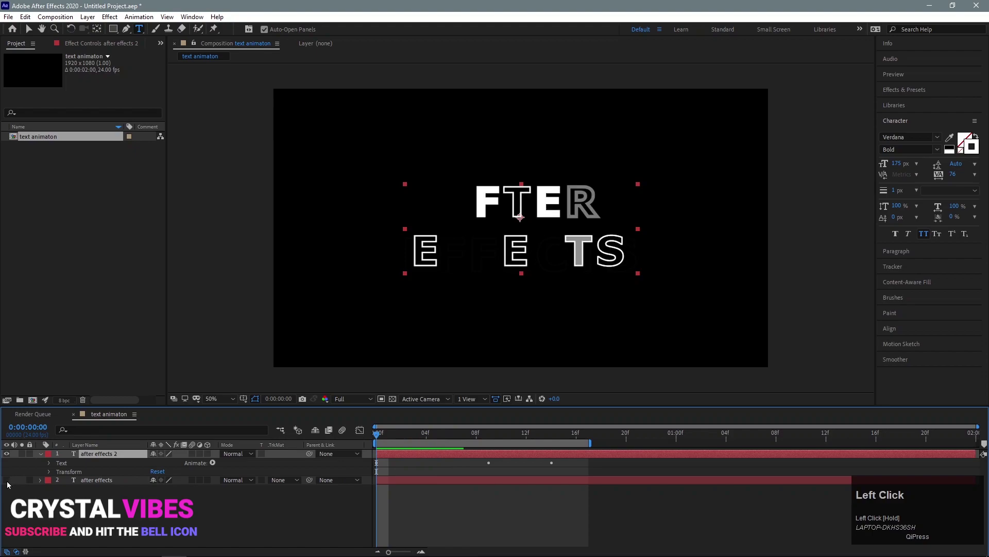
key("space")
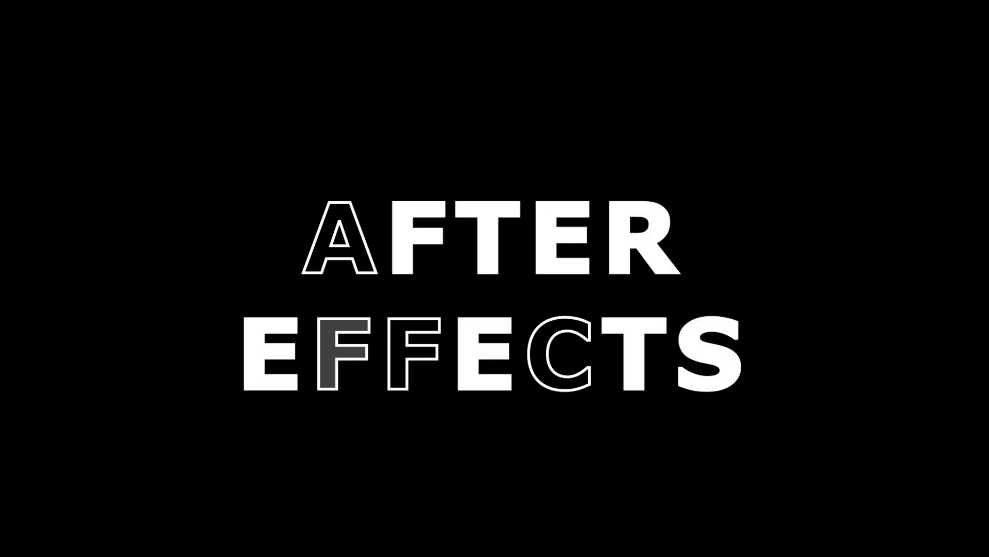